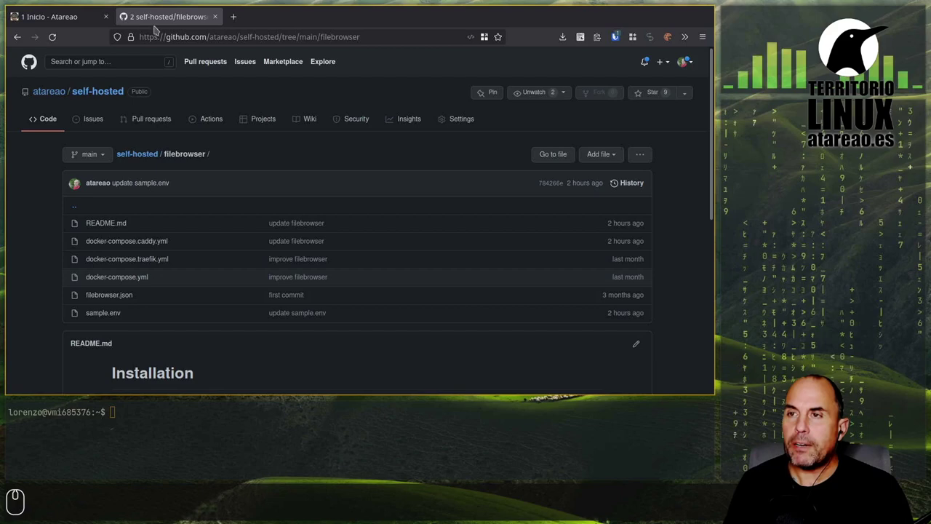
Return to the self-hosted repository's top level via the breadcrumb.
left_click(96, 101)
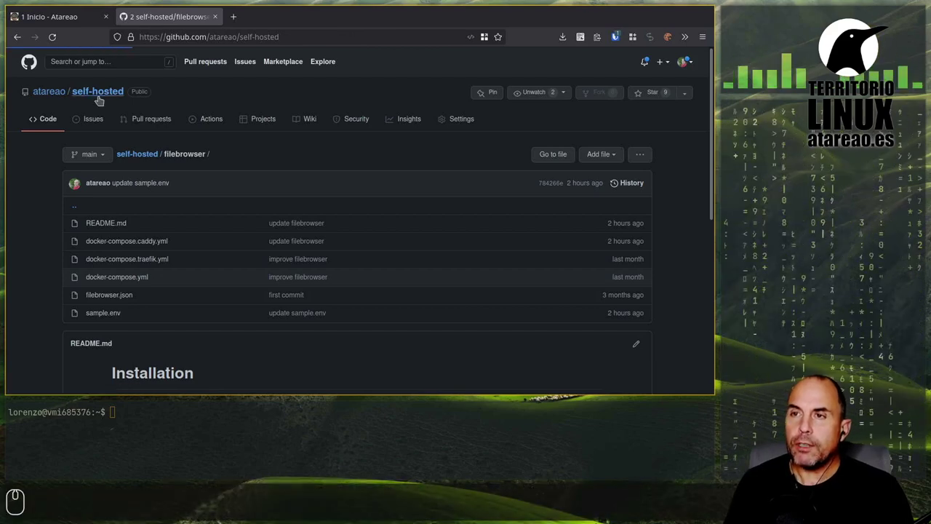
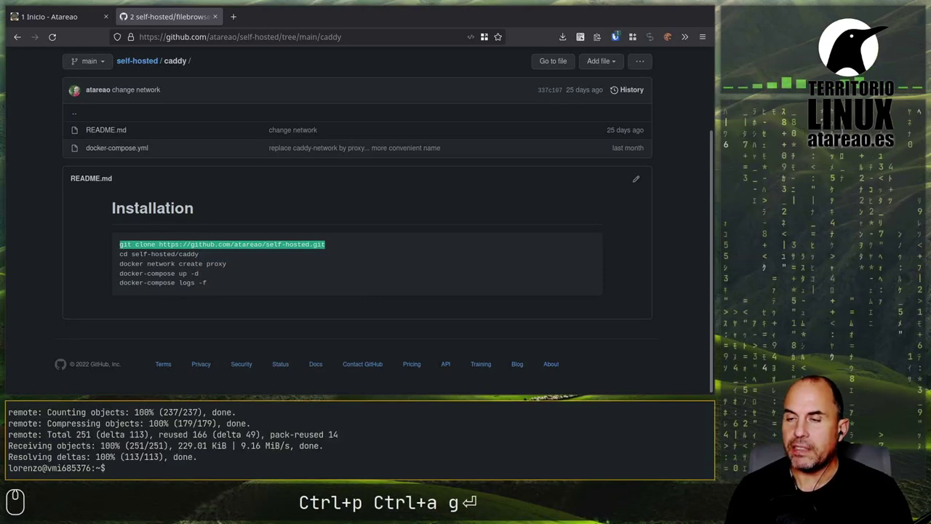
Enter the self-hosted folder and create the Docker network named proxy.
type("cd sel")
key("Tab")
key("BackSpace")
key("Return")
key("Return")
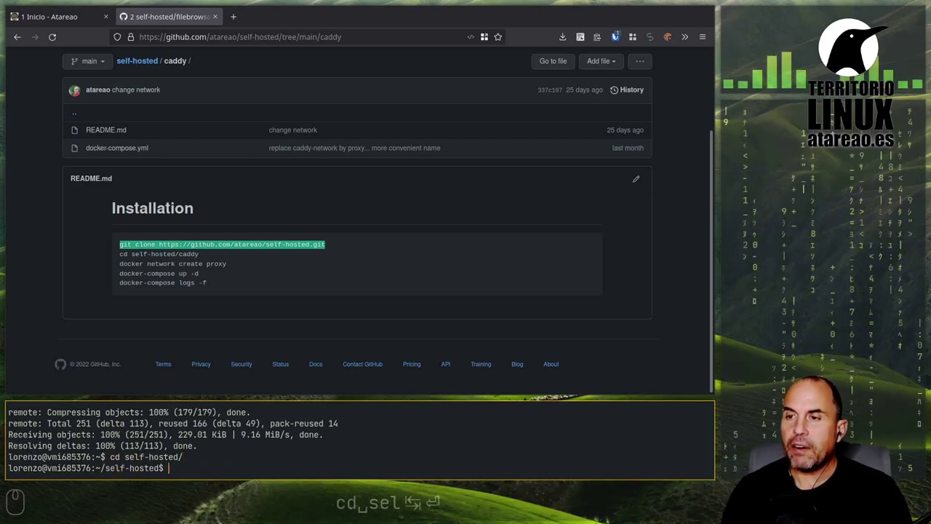
type("docker network")
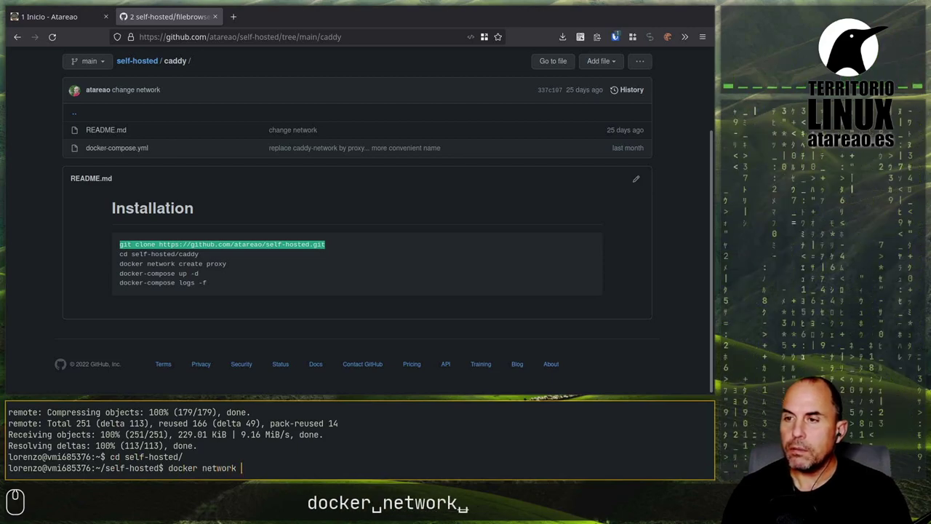
type("create proxy")
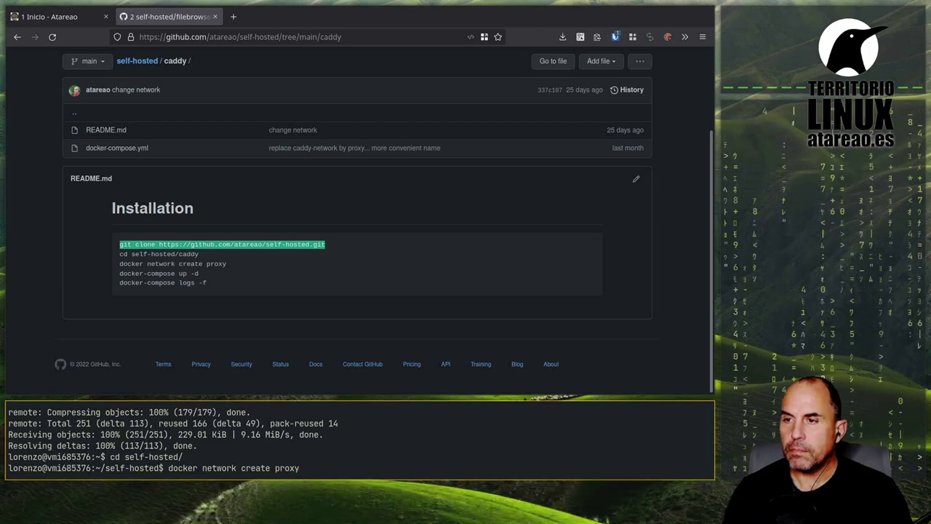
key("Return")
Move into the caddy folder and start the Caddy container in the background with docker-compose up -d.
type("docker-compose up -d")
key("Return")
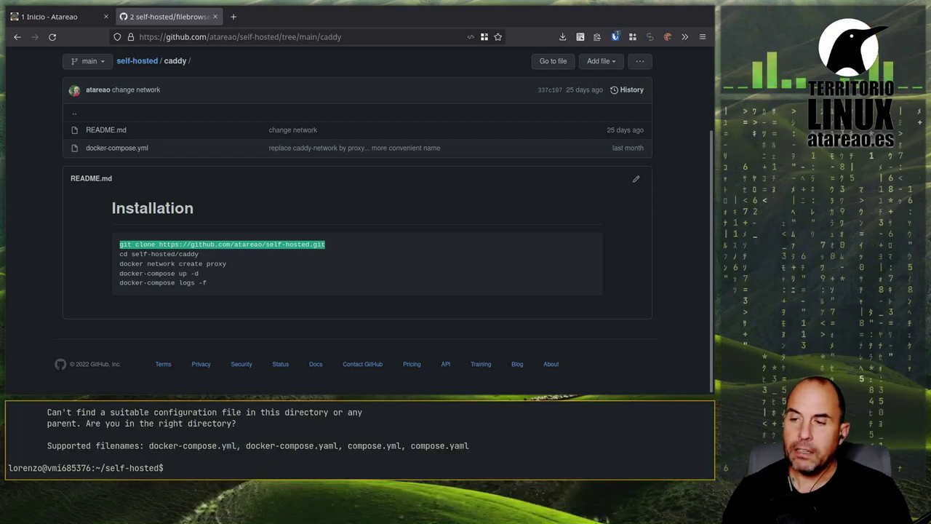
key("ctrl+p")
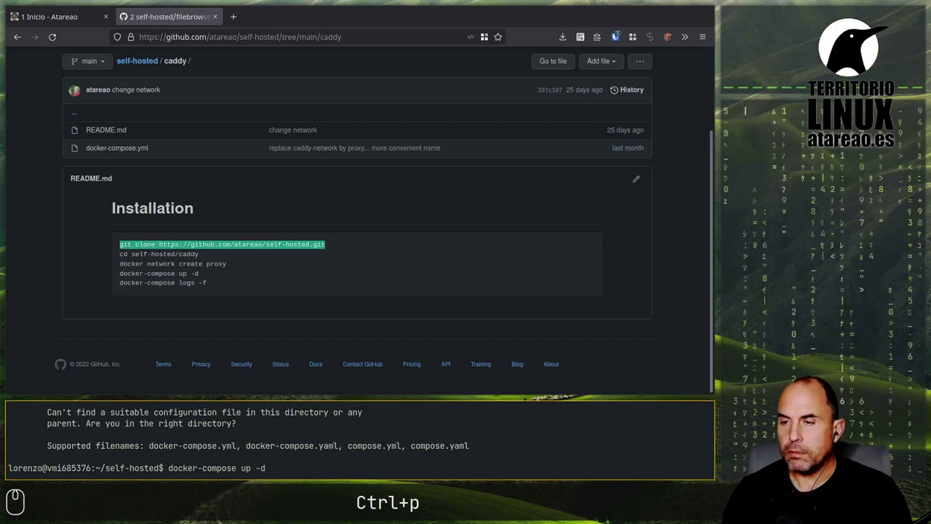
key("ctrl+c")
type("cd")
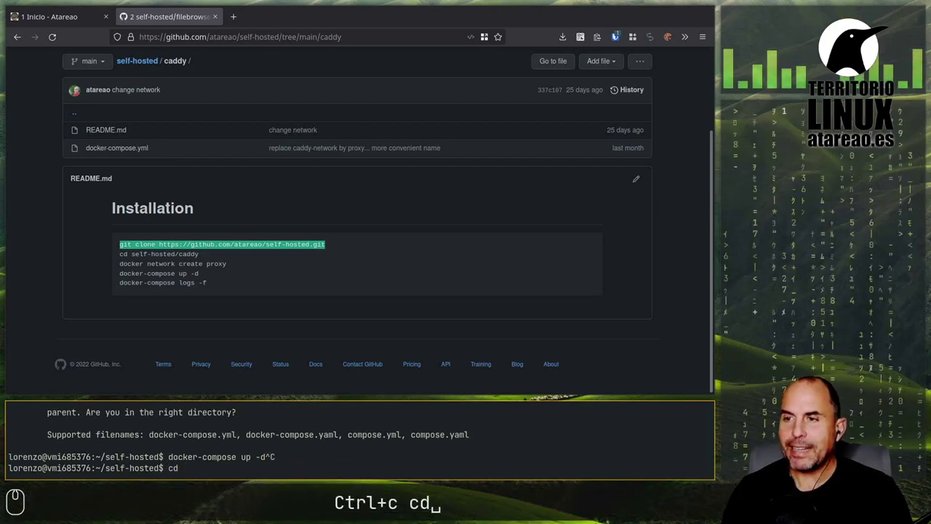
key("BackSpace")
type("add")
key("Tab")
key("Return")
key("ctrl+p")
key("ctrl+p")
key("Return")
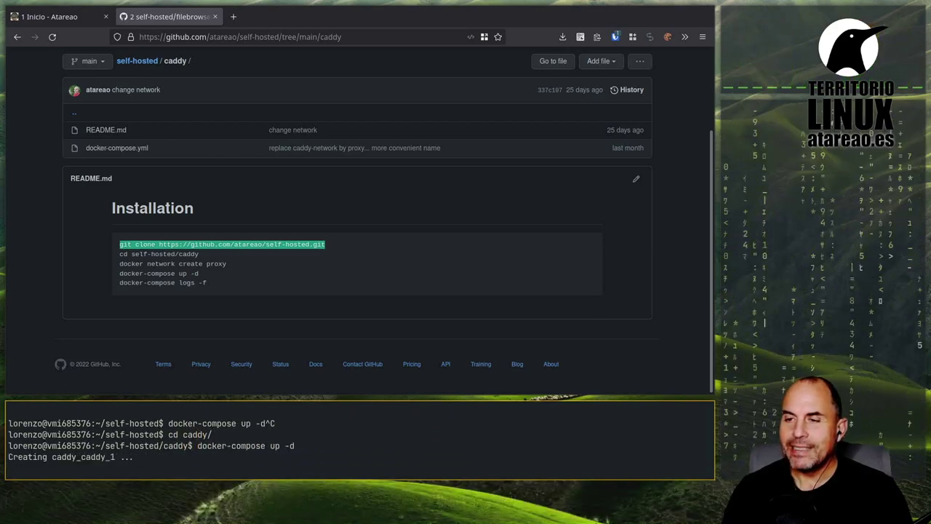
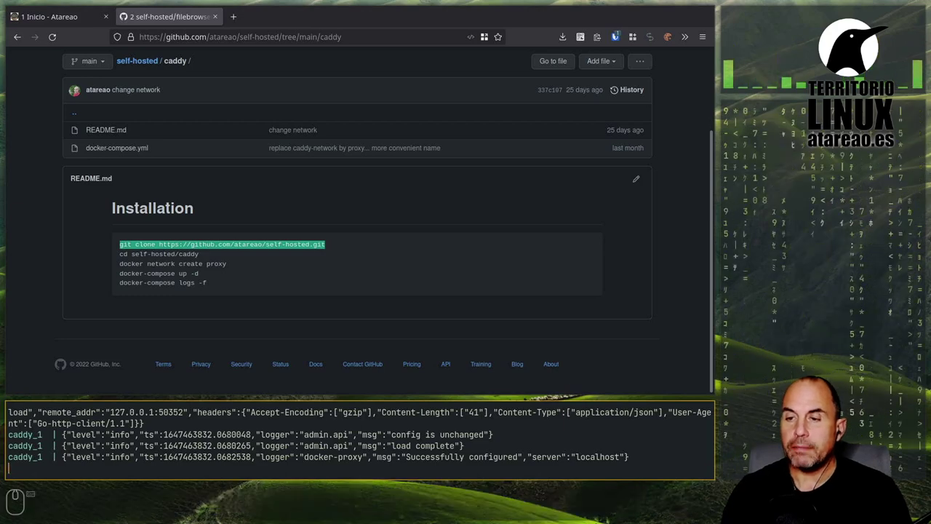
Stop the Caddy log stream, switch to the filebrowser folder and list its files with ls -la.
key("ctrl+c")
type("cd ..")
key("Return")
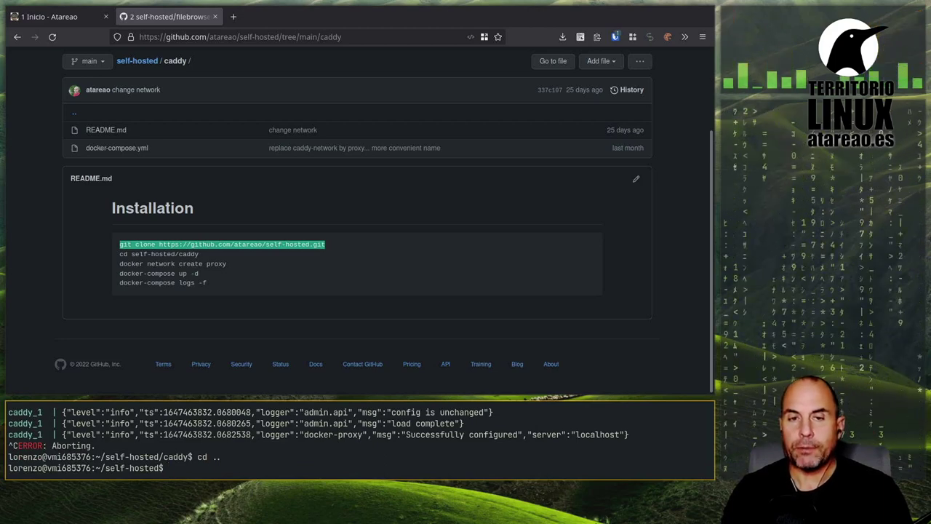
type("cd file")
key("Tab")
key("Return")
type("s -la")
key("Return")
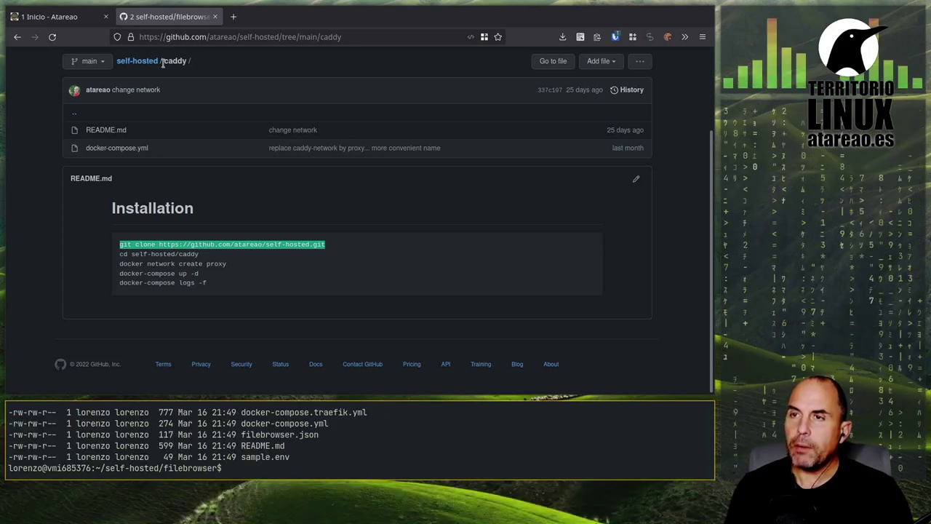
Open the filebrowser folder on GitHub and scroll its README to the installation section.
left_click(149, 67)
middle_click(149, 66)
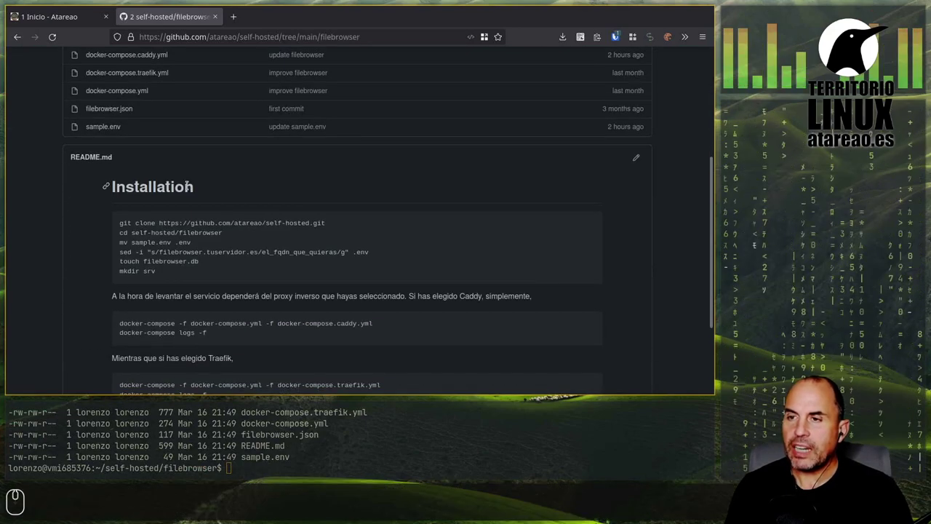
scroll("up", 3)
scroll("down", 3)
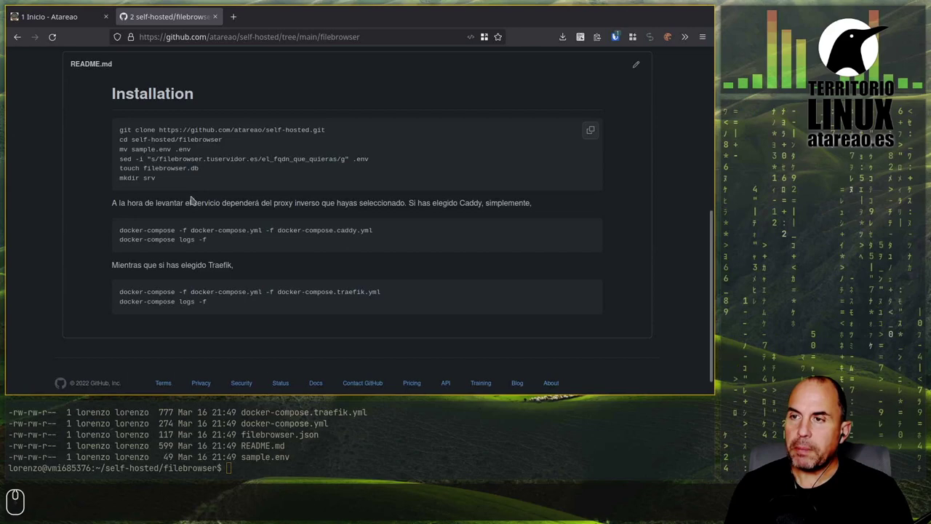
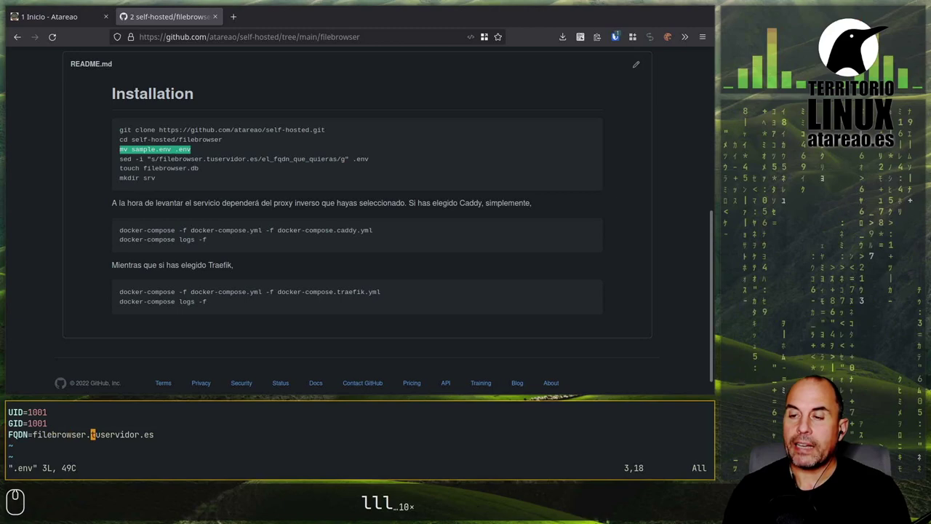
Replace the .env FQDN domain with vidaenlared and save the file from vim.
type("ciwvidaenlared")
key("Escape")
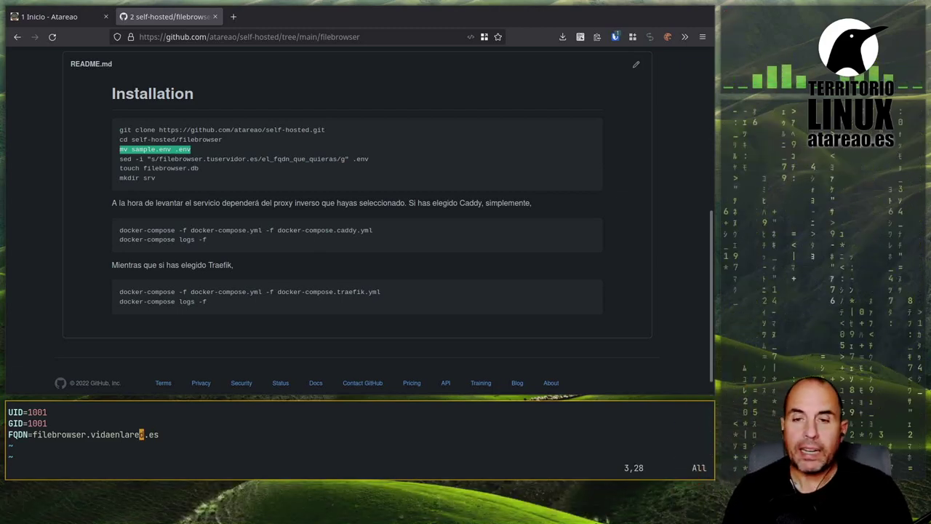
type(":wq")
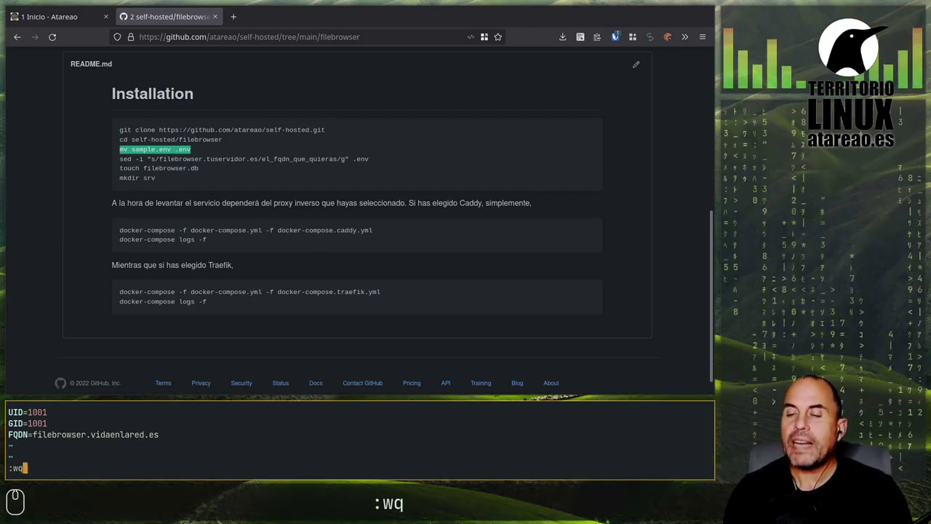
key("Return")
Confirm with id -u and id -g that the user and group ids are 1000.
type("id -u")
key("Return")
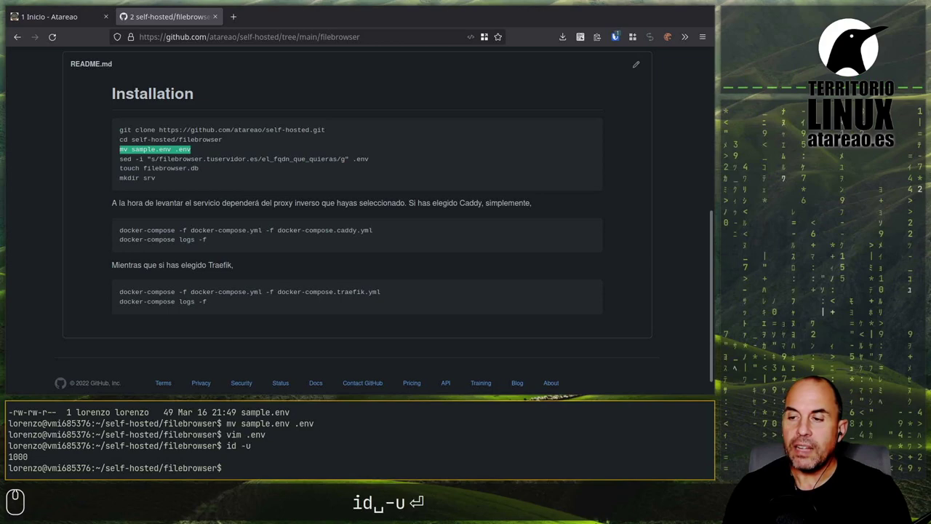
key("ctrl+p")
key("BackSpace")
key("g")
key("Return")
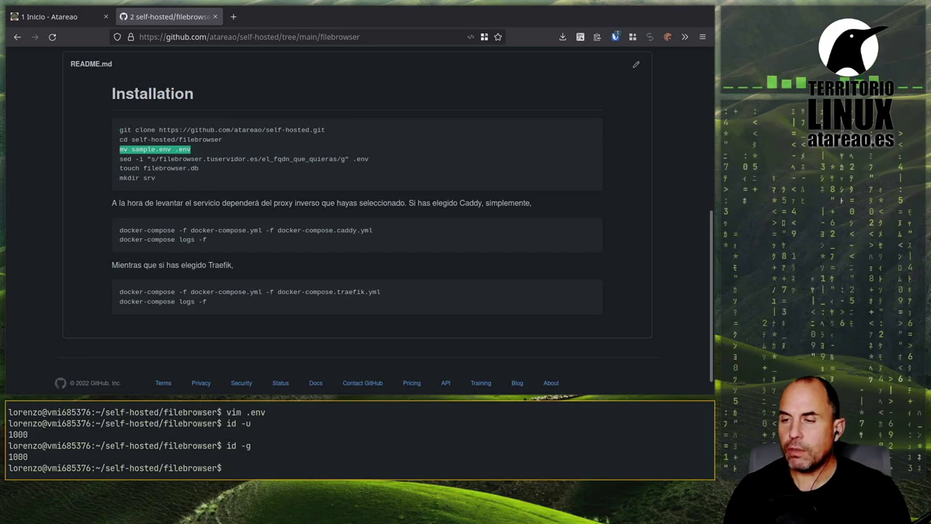
List the filebrowser project folder and create the srv directory.
type("ls -la")
key("Return")
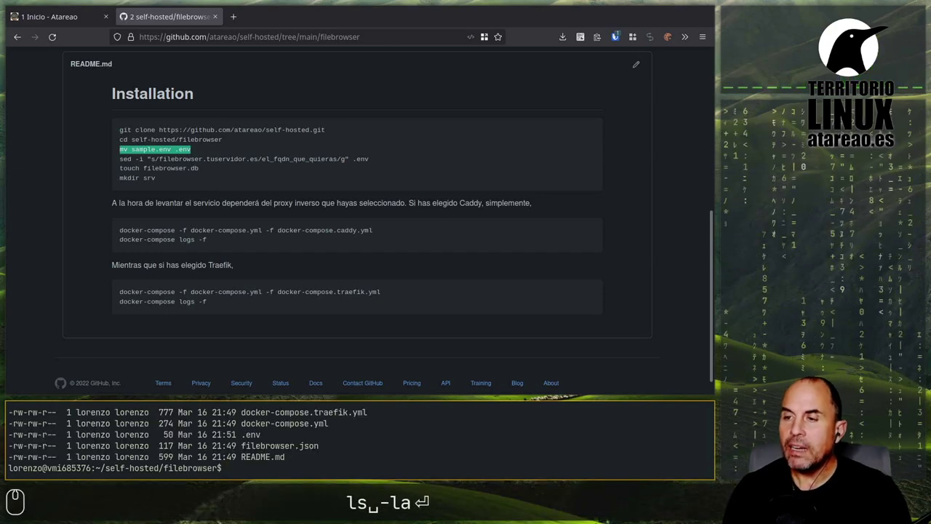
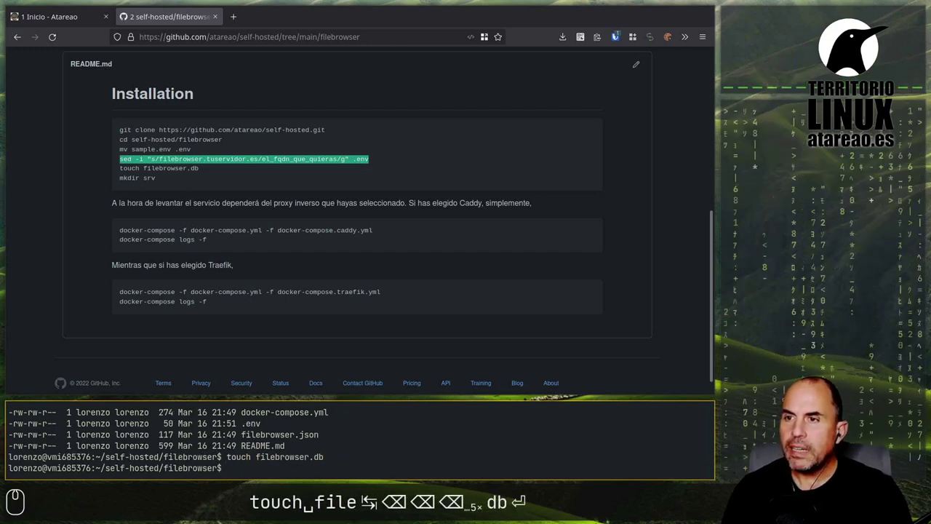
type("mkdir srv")
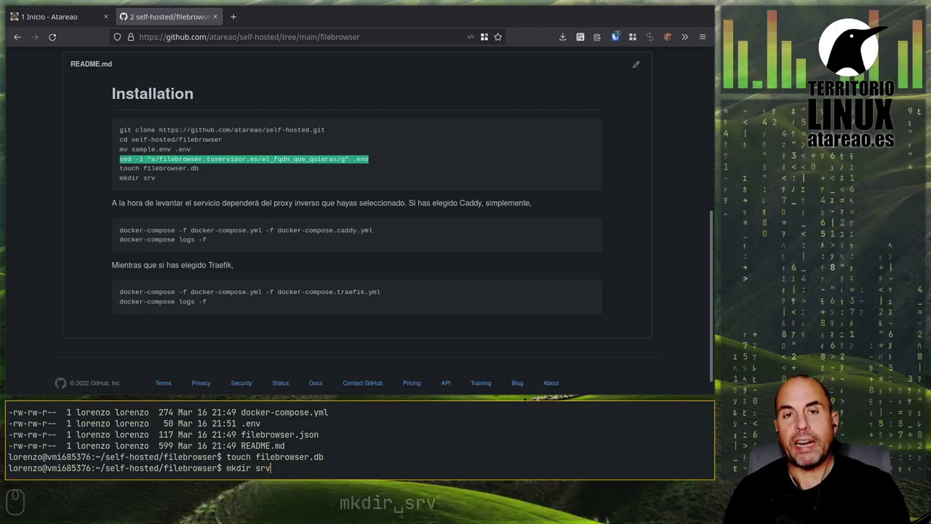
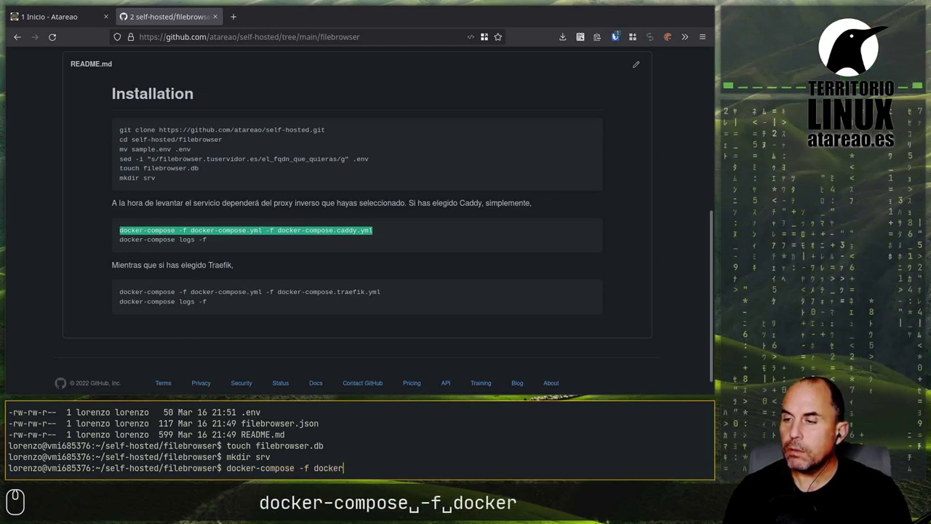
Bring up the filebrowser container with docker-compose.yml and docker-compose.caddy.yml in detached mode.
type("-compose.yml -f docker-compose.caddy.yml up -d")
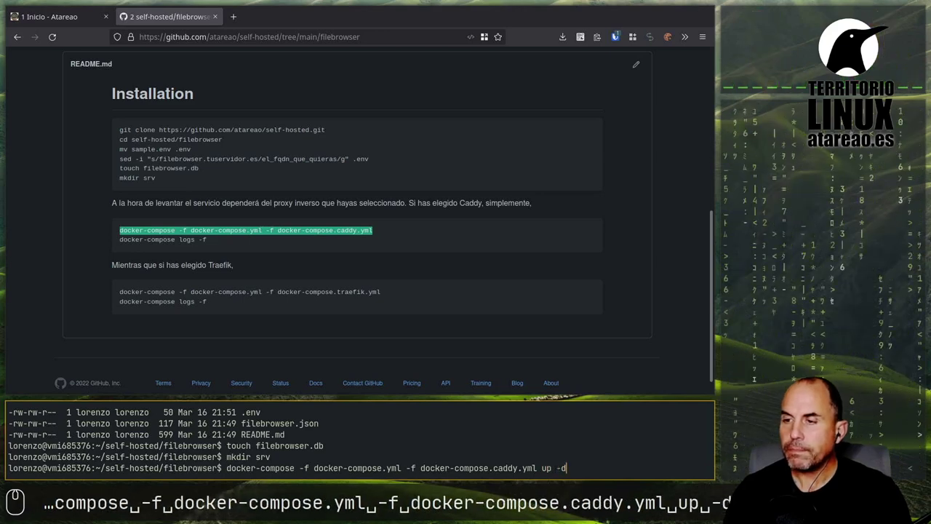
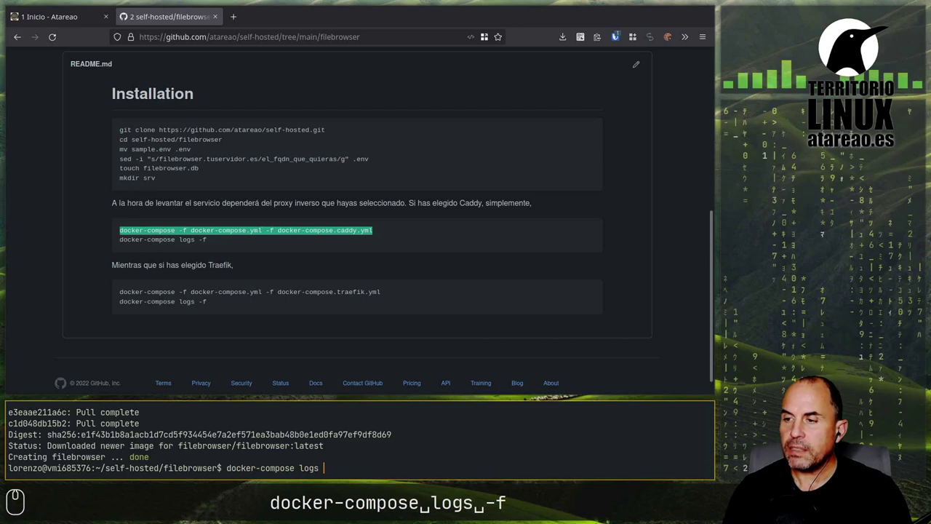
key("Return")
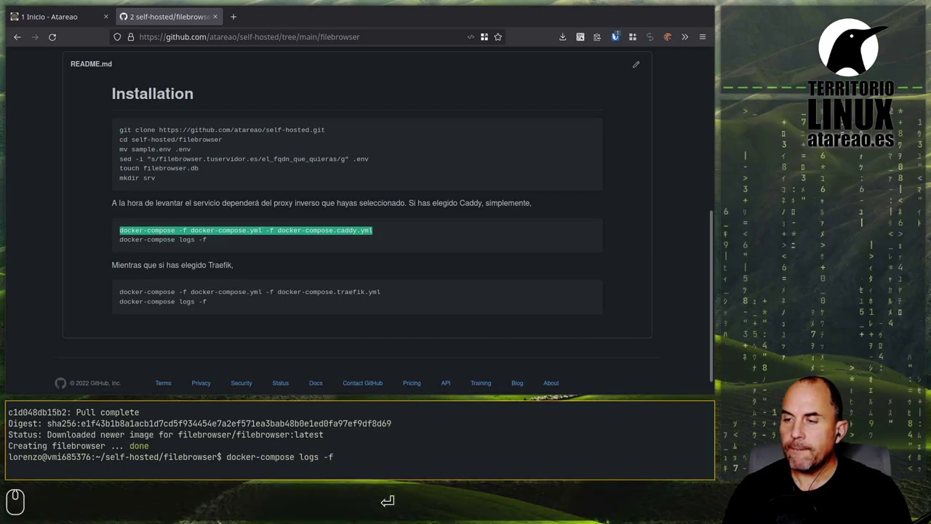
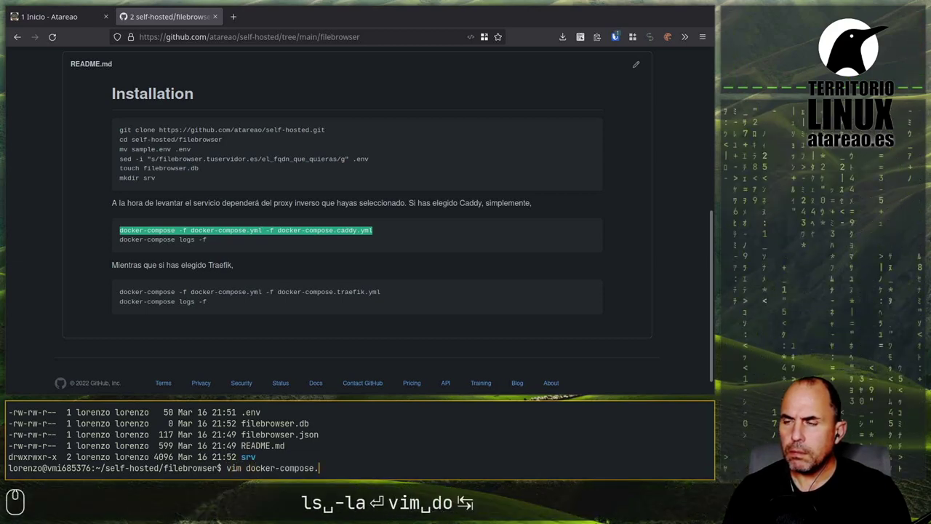
Open the filebrowser docker-compose.yml in vim to review the service definition.
type("y")
key("Tab")
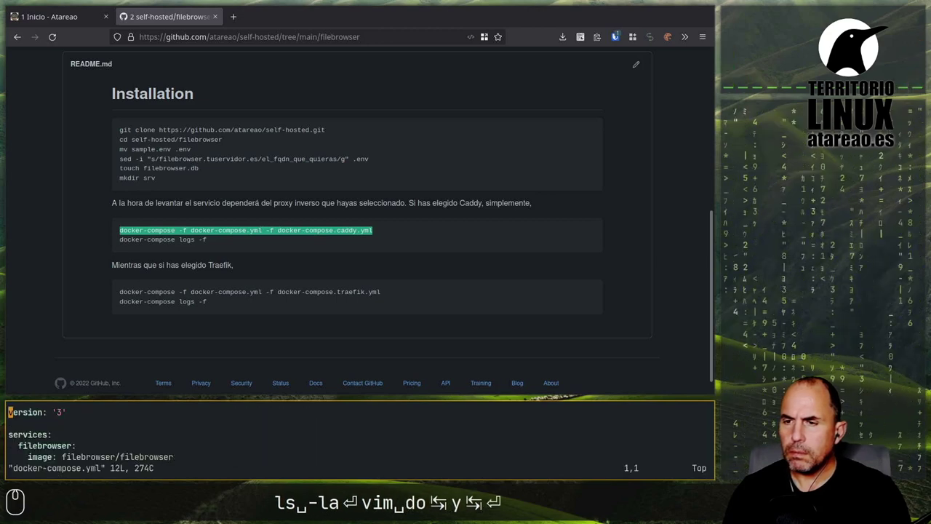
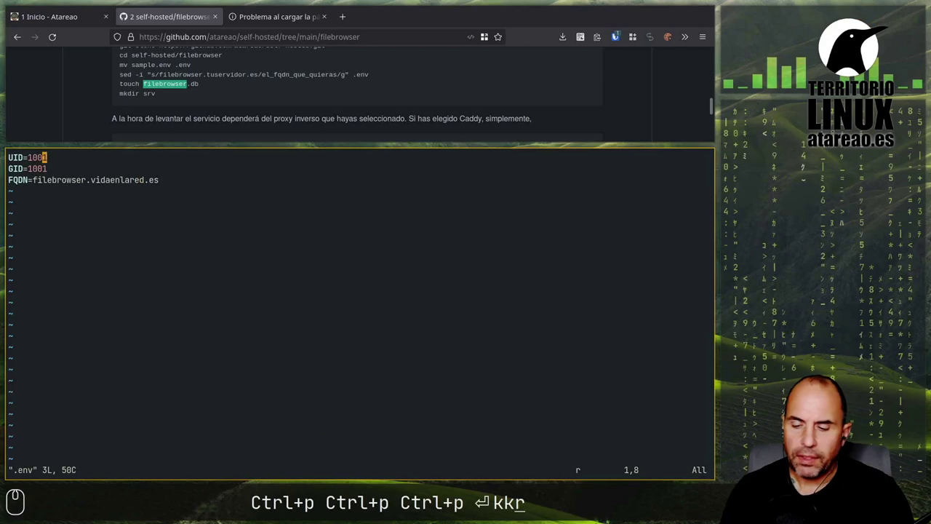
Set the .env UID and GID to 1000 in vim and save with :wqa.
type("0jr0")
key("Escape")
type("qa")
key("Return")
Recall the docker-compose -f command to restart the filebrowser container with the Caddy setup.
type("ocker-compse up")
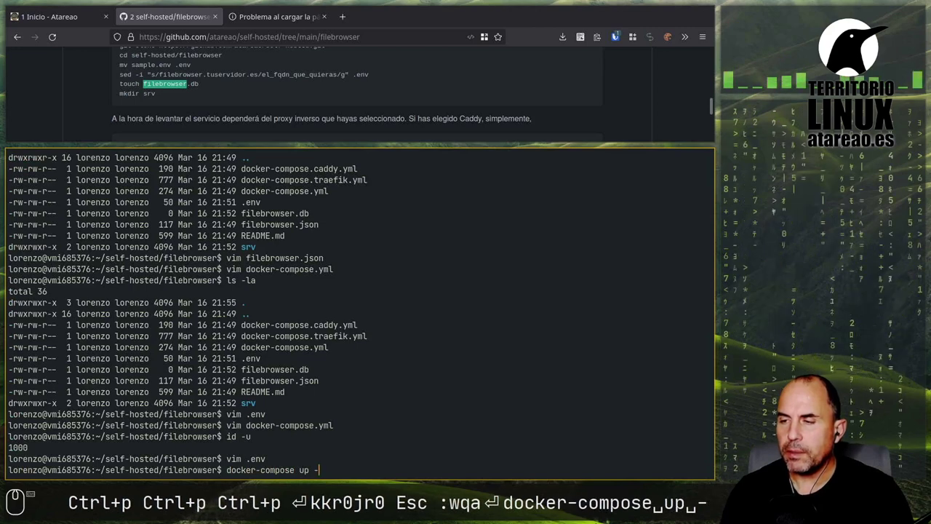
key("ctrl+c")
key("ctrl+r")
type("ocker-compose -f")
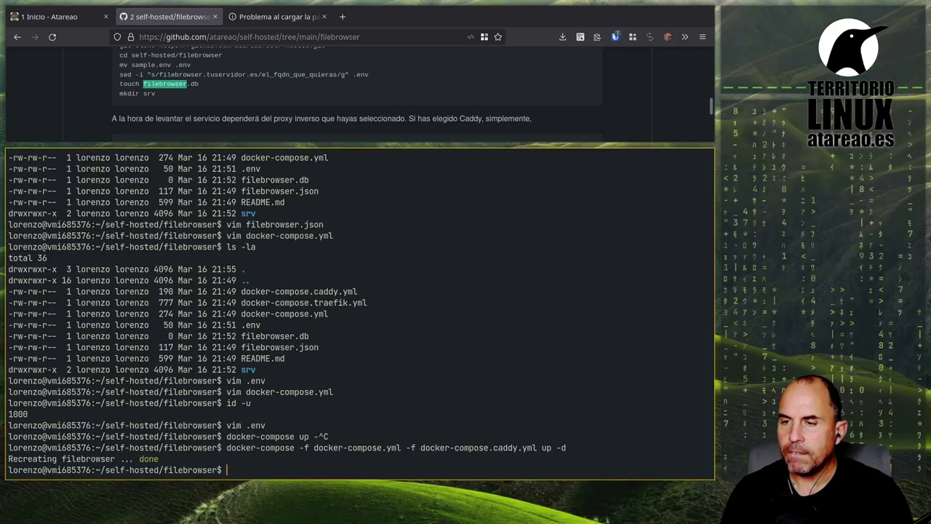
type("docker-com")
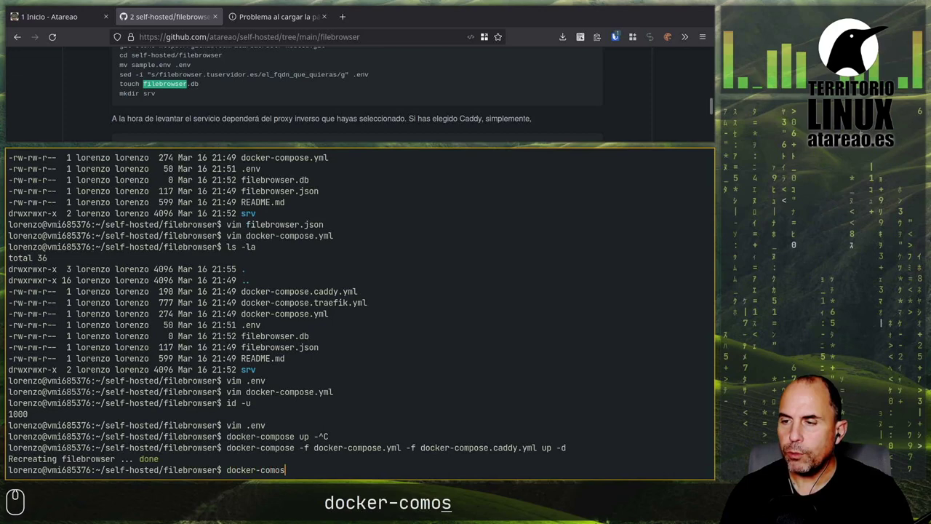
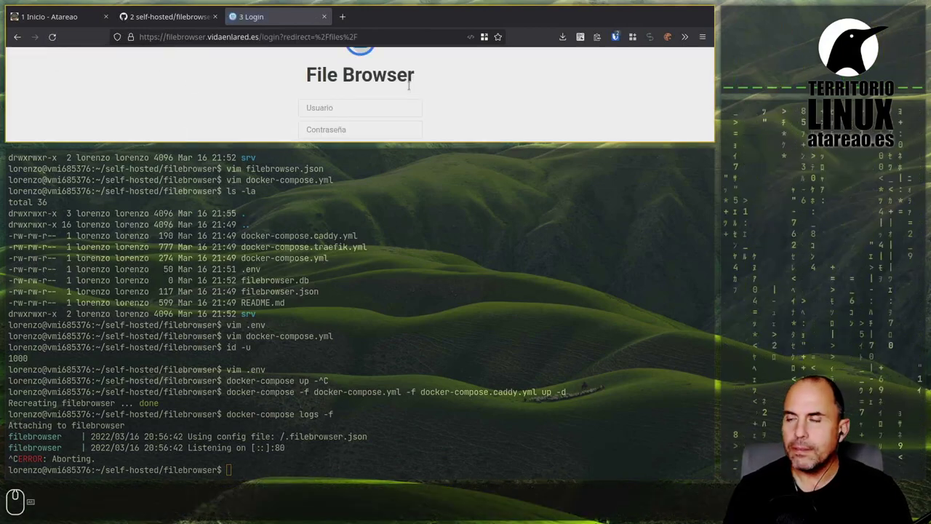
key("alt+super+j")
key("alt+super+j")
key("alt+super+j")
key("alt+super+j")
key("alt+super+j")
key("alt+super+j")
key("alt+super+j")
key("alt+super+j")
key("alt+super+j")
key("alt+super+j")
key("alt+super+j")
key("alt+super+j")
key("alt+super+j")
key("alt+super+j")
key("alt+super+j")
key("alt+super+j")
key("alt+super+j")
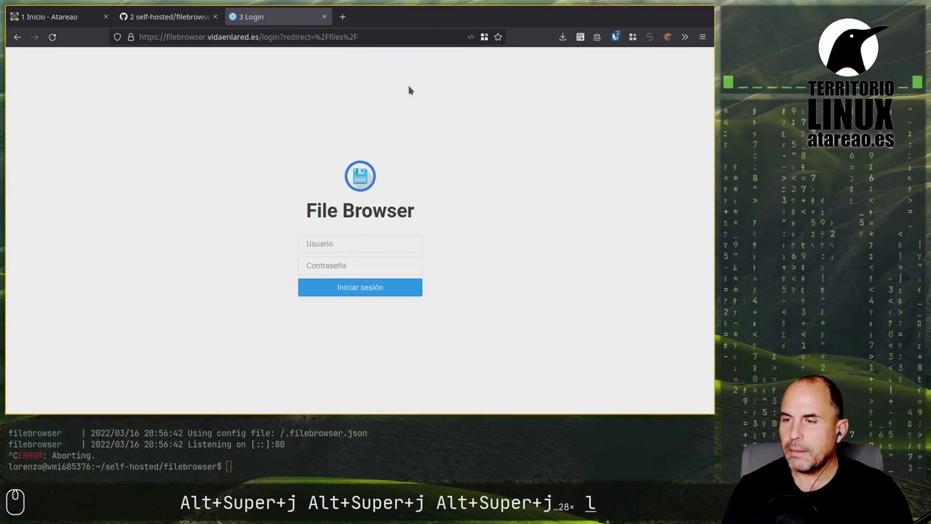
key("l")
key("super+h")
key("super+j")
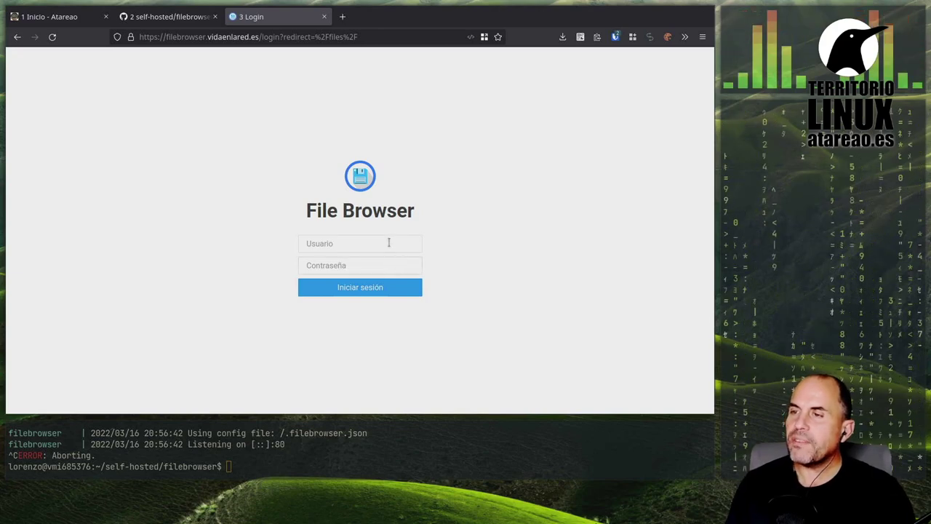
type("admin")
key("Tab")
type("dmin ⇆ admin")
key("Return")
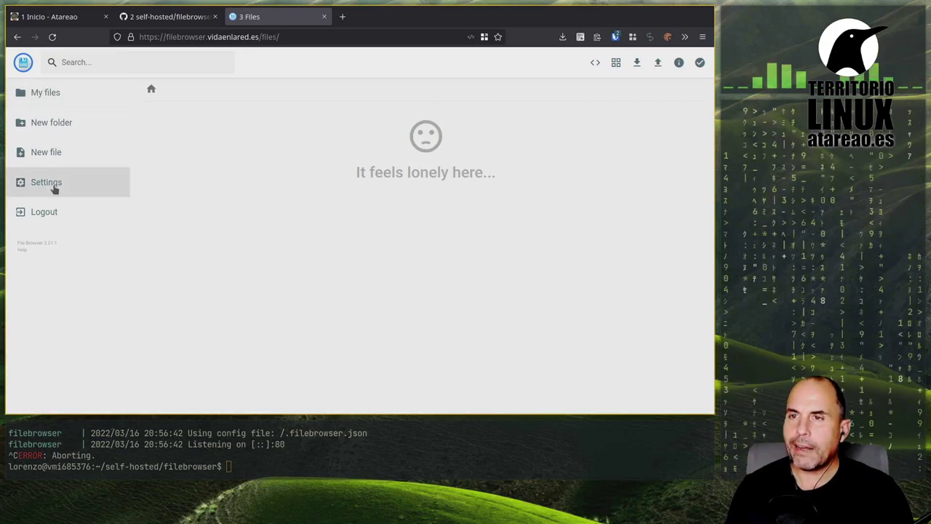
Set the admin user's Idioma to Español, save it, and go to Ajustes del perfil.
left_click(56, 181)
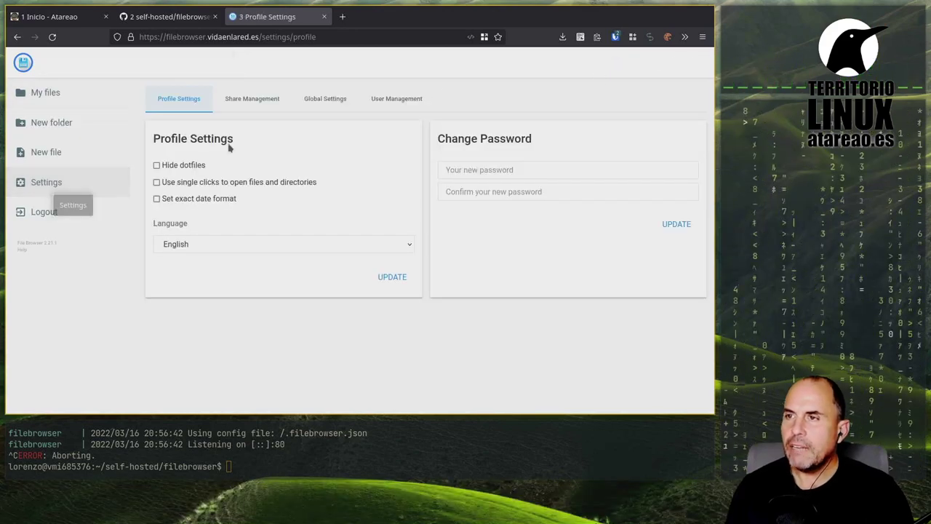
left_click(355, 99)
left_click(383, 101)
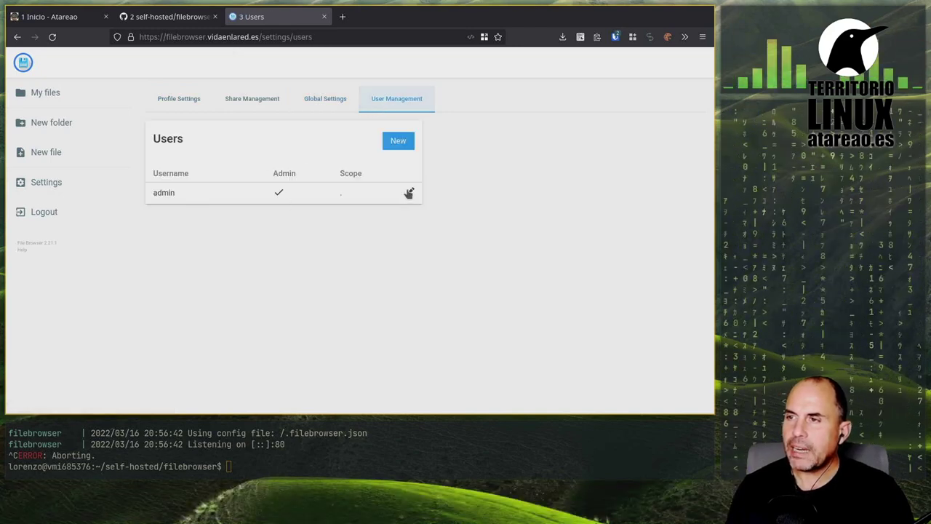
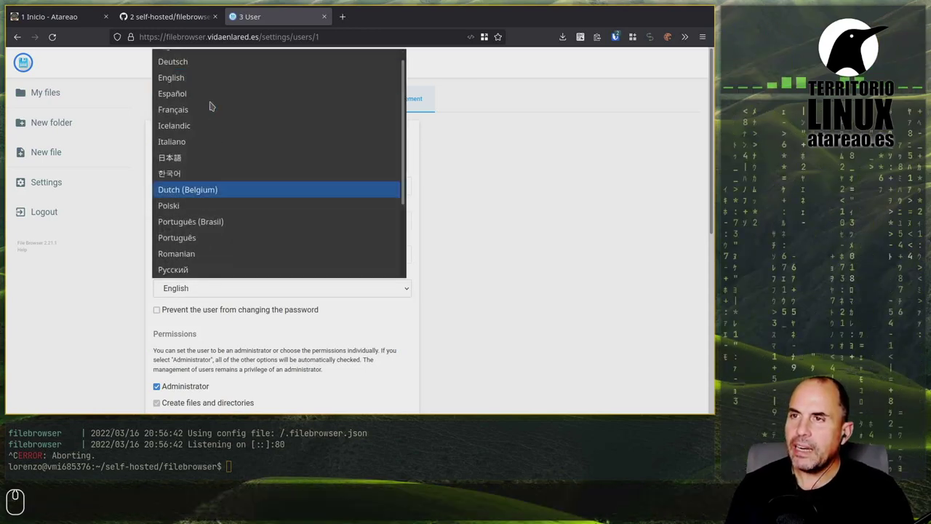
left_click_drag(199, 90, 115, 301)
scroll("down", 3)
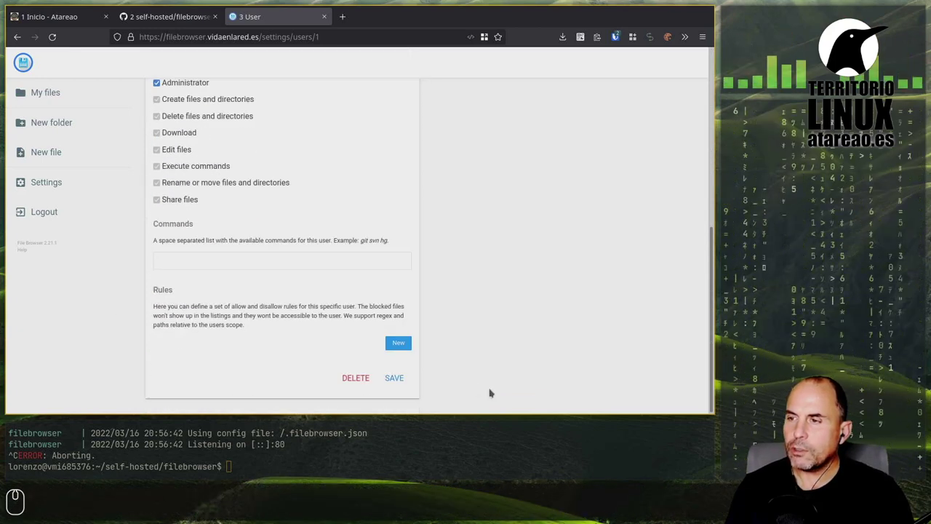
left_click(396, 379)
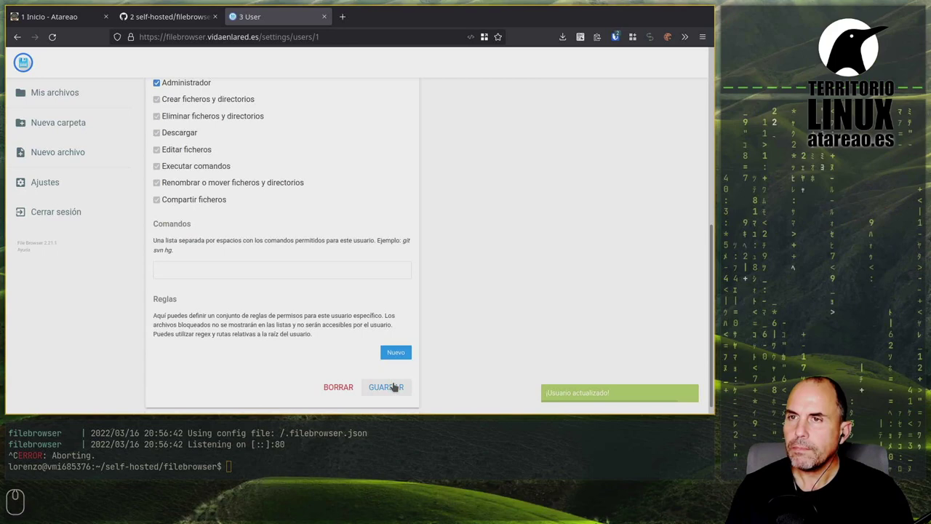
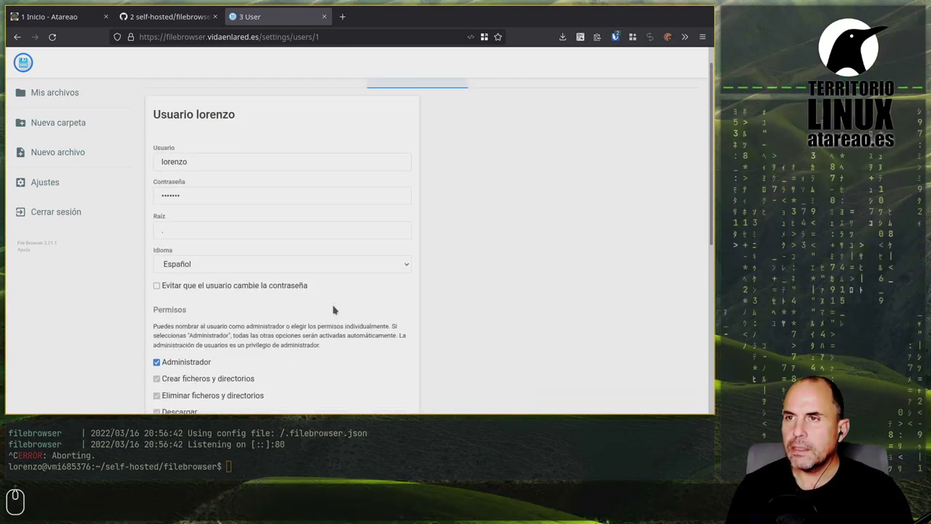
left_click(210, 90)
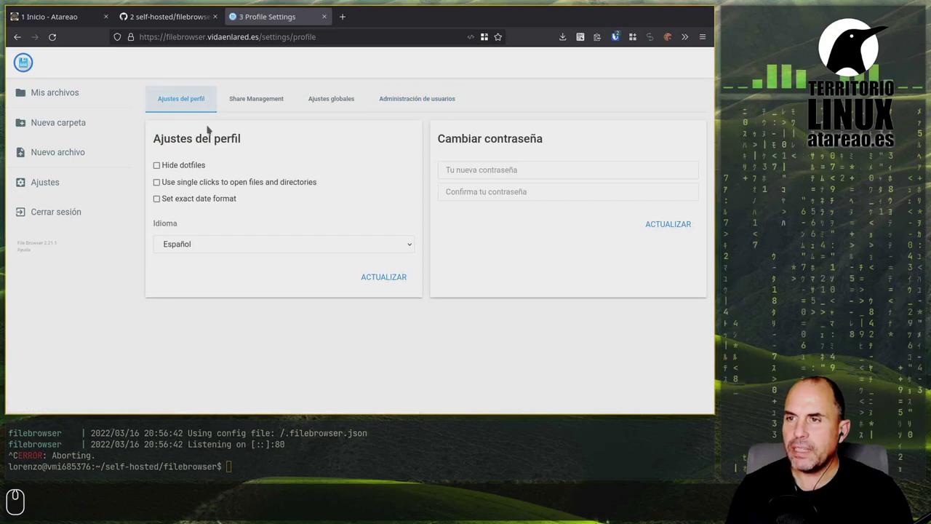
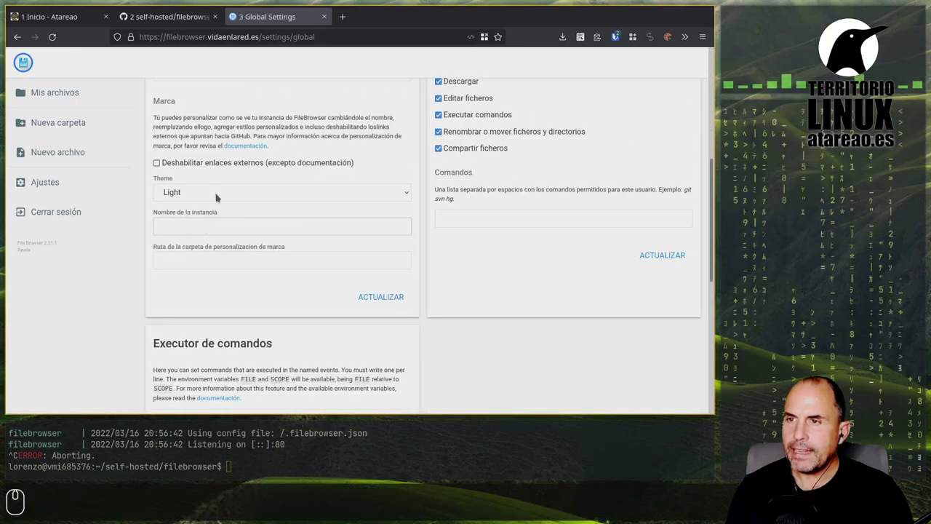
Switch the instance theme from Light to Dark and update the global settings.
left_click(219, 184)
left_click(215, 223)
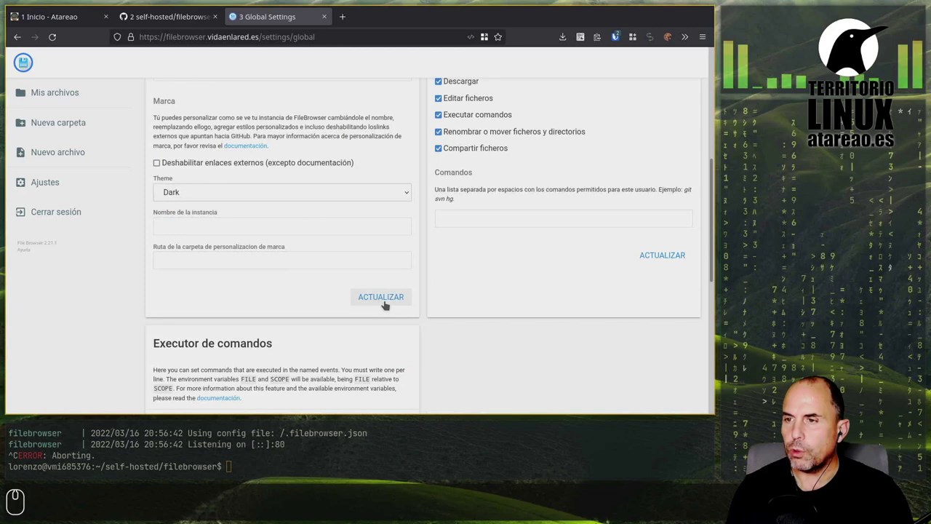
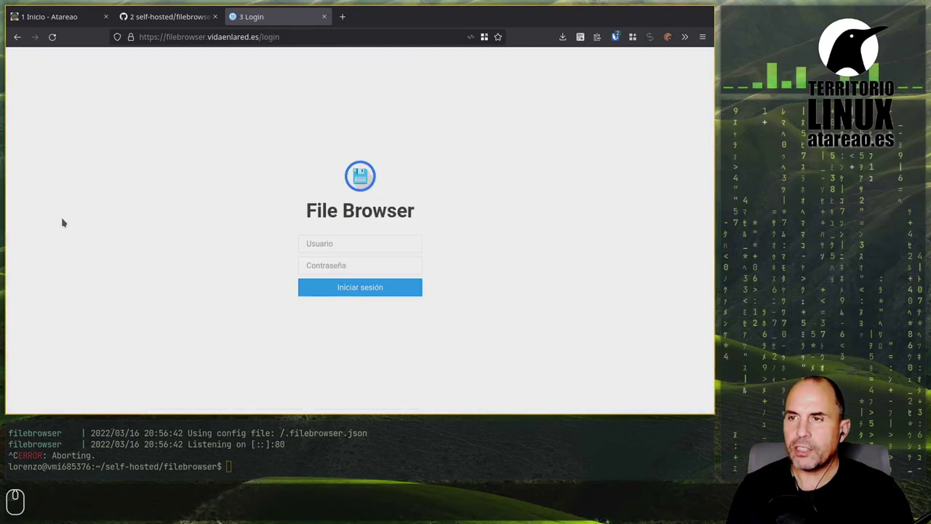
Log back in as lorenzo on the now dark-themed login screen.
left_click(58, 38)
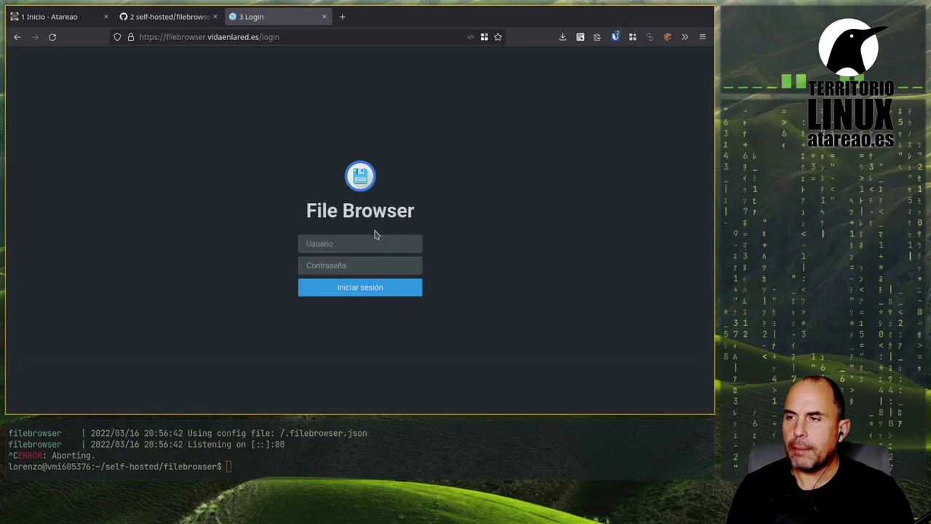
type("lorenzo")
key("Tab")
type("orenzo")
key("Return")
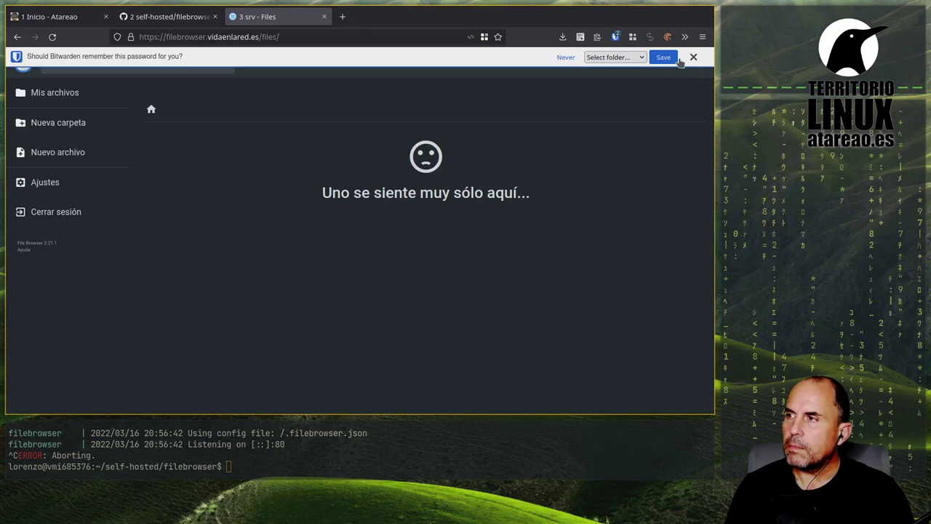
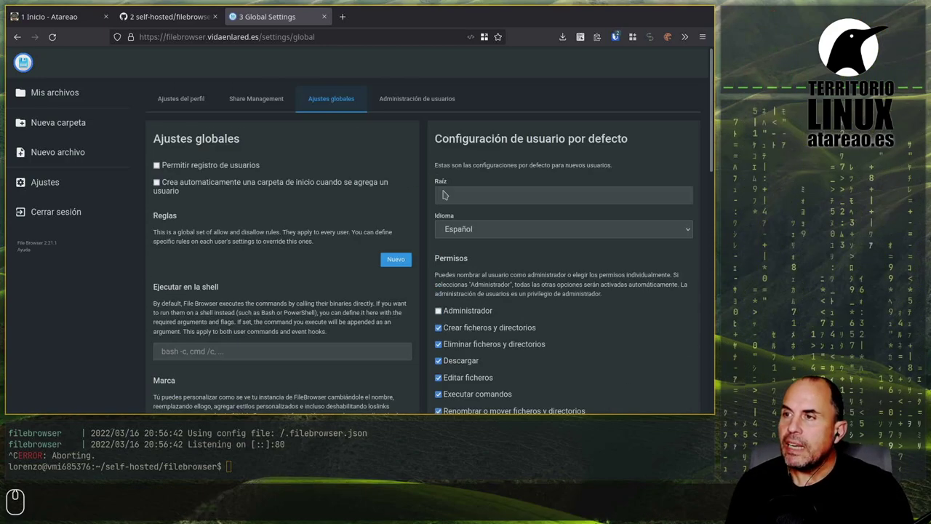
Show the Administración de usuarios list, where lorenzo is the only administrator.
left_click(420, 112)
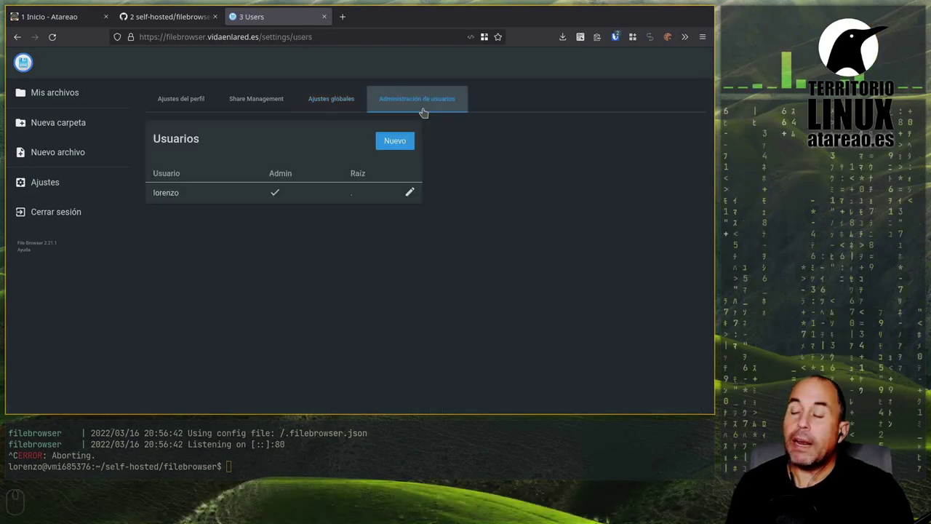
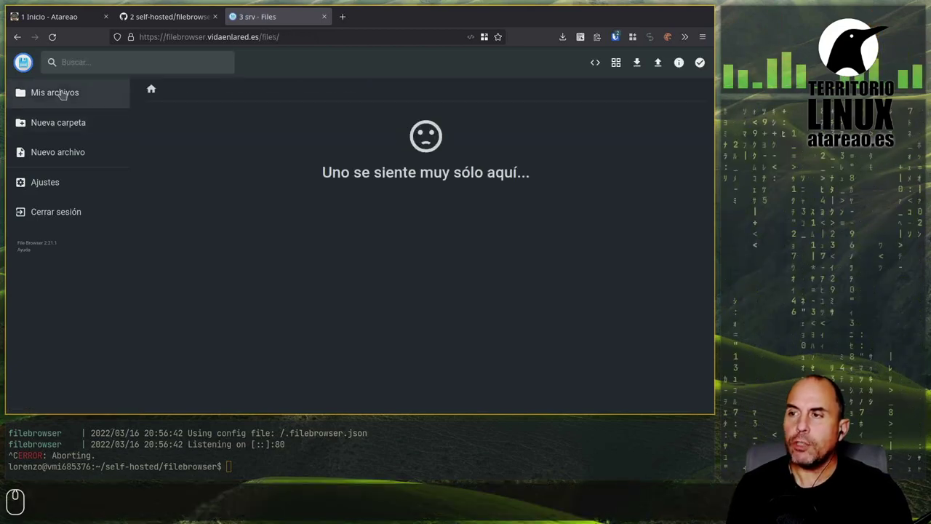
Create a top-level folder named compartir and enter it, ready for the photo uploads.
left_click(56, 126)
type("compartir")
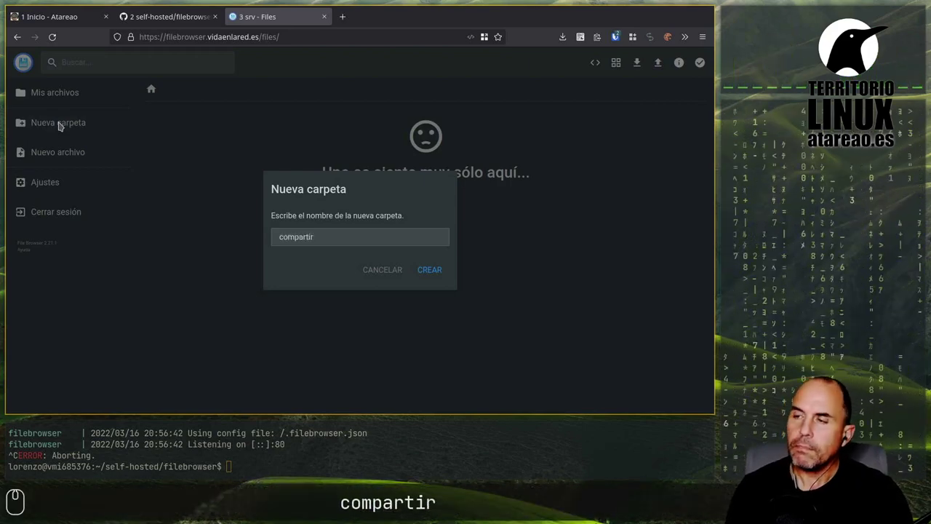
left_click(422, 271)
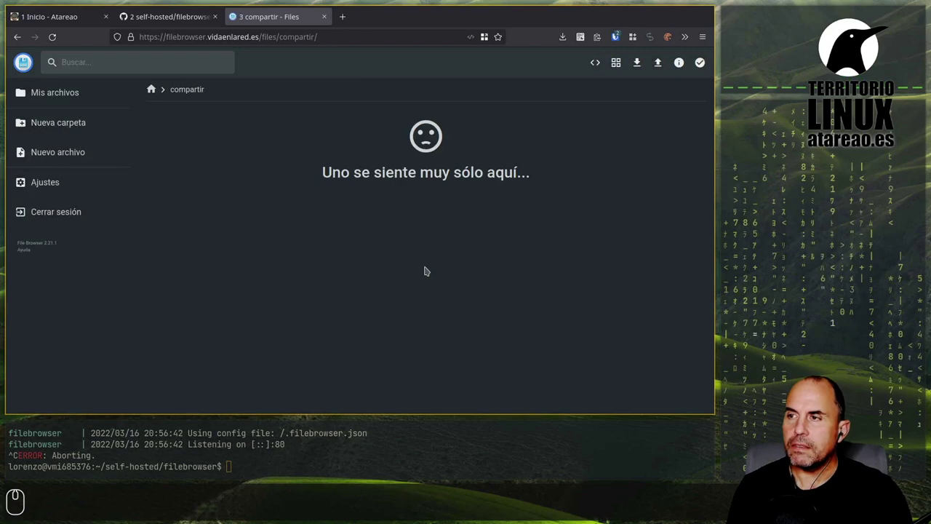
left_click(149, 97)
double_click(196, 135)
left_click(196, 134)
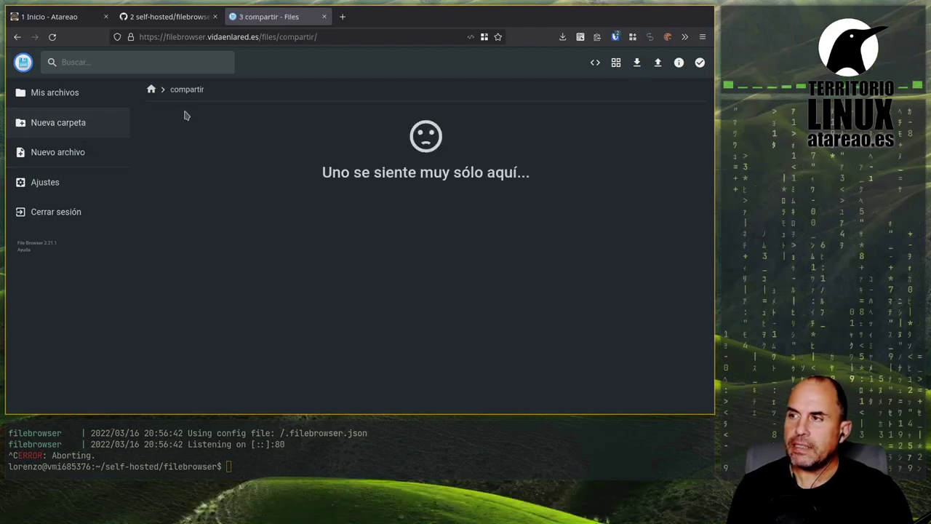
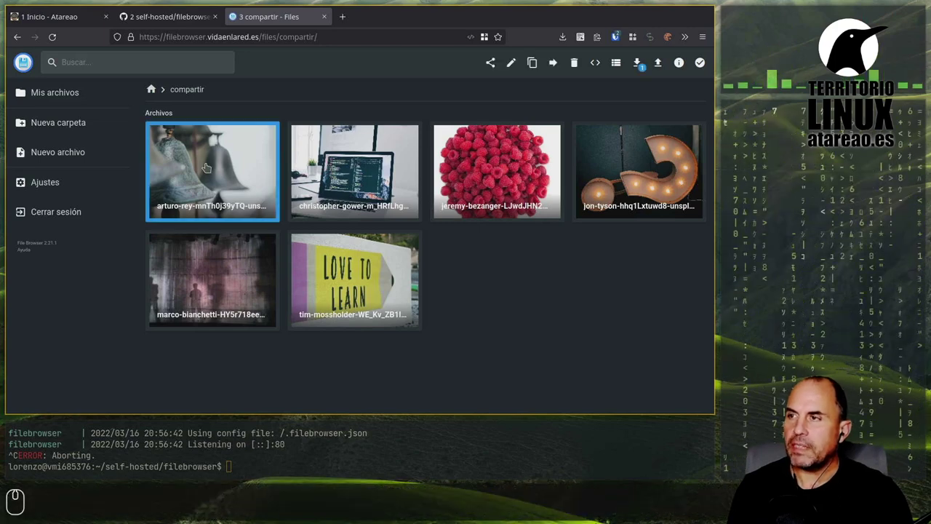
Share the first photo, then begin a '# t' markdown heading in documento.md.
left_click(313, 154)
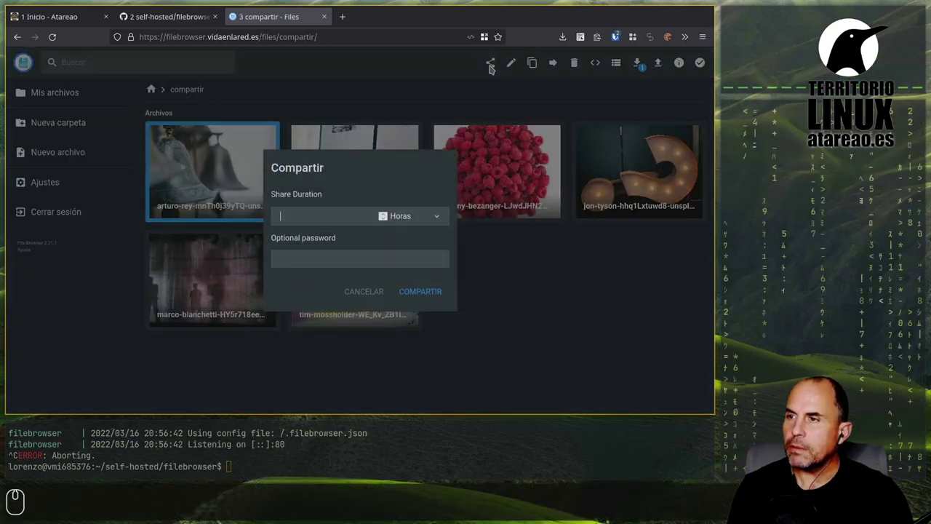
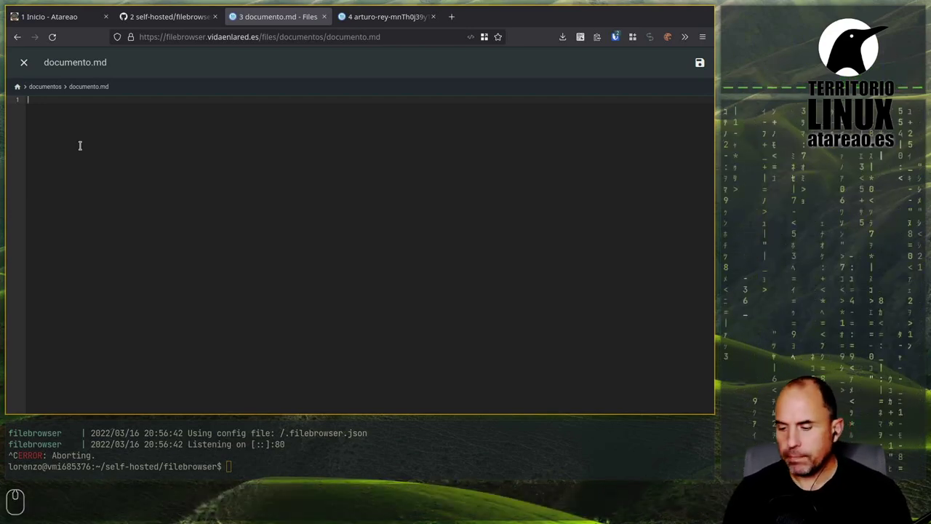
type("# t")
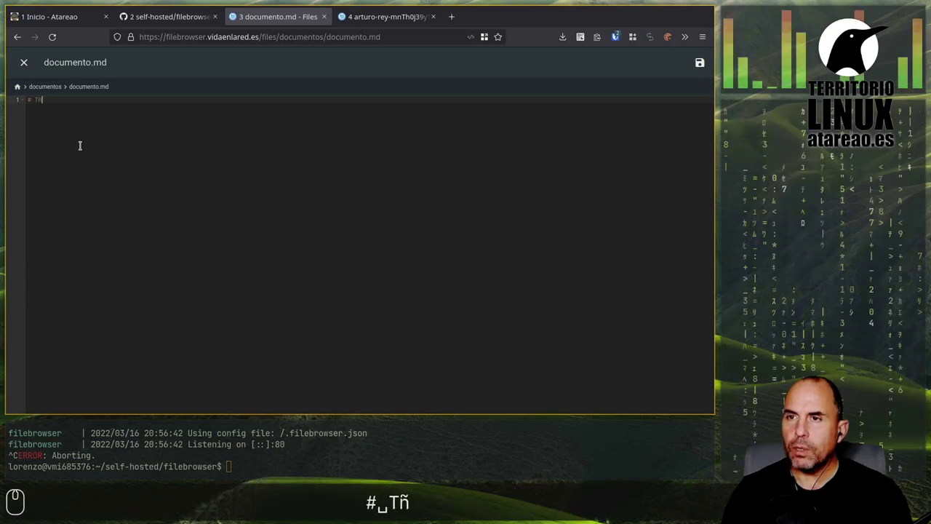